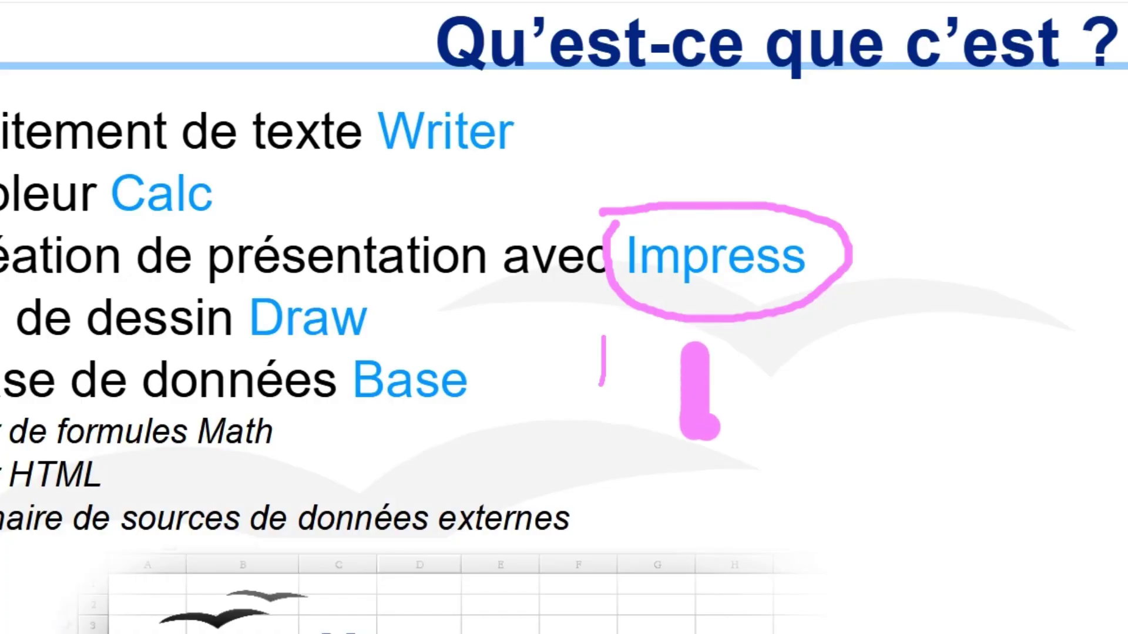
# Step: Zoom out to the full slide and draw the box, ellipse, arrows and coloured strokes, undoing one stroke
pyautogui.scroll(3)
pyautogui.press('r')
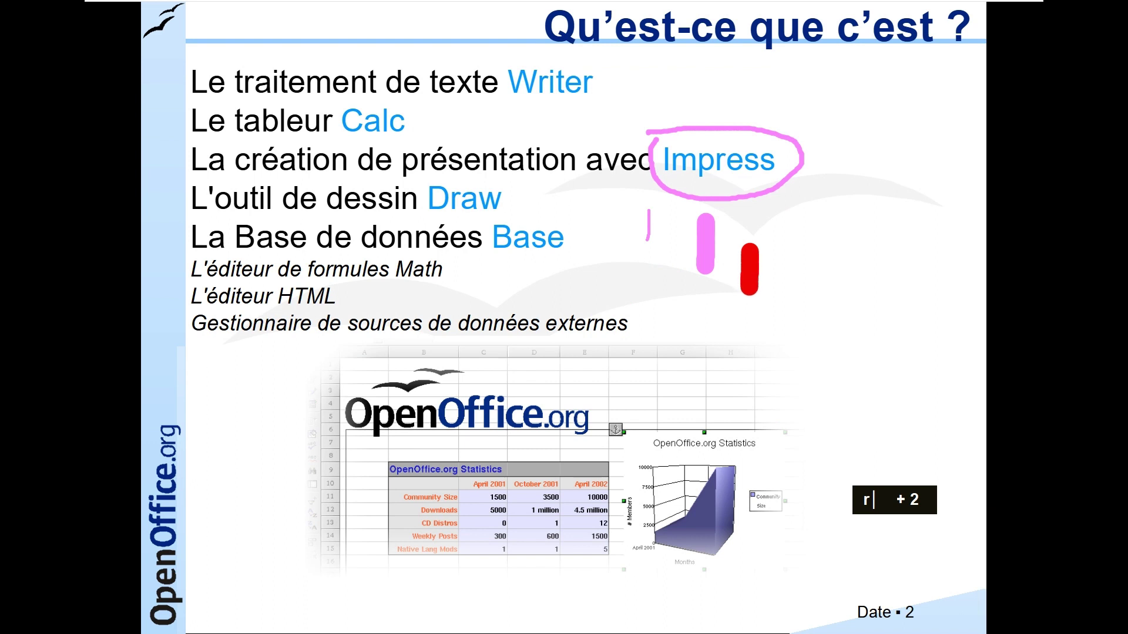
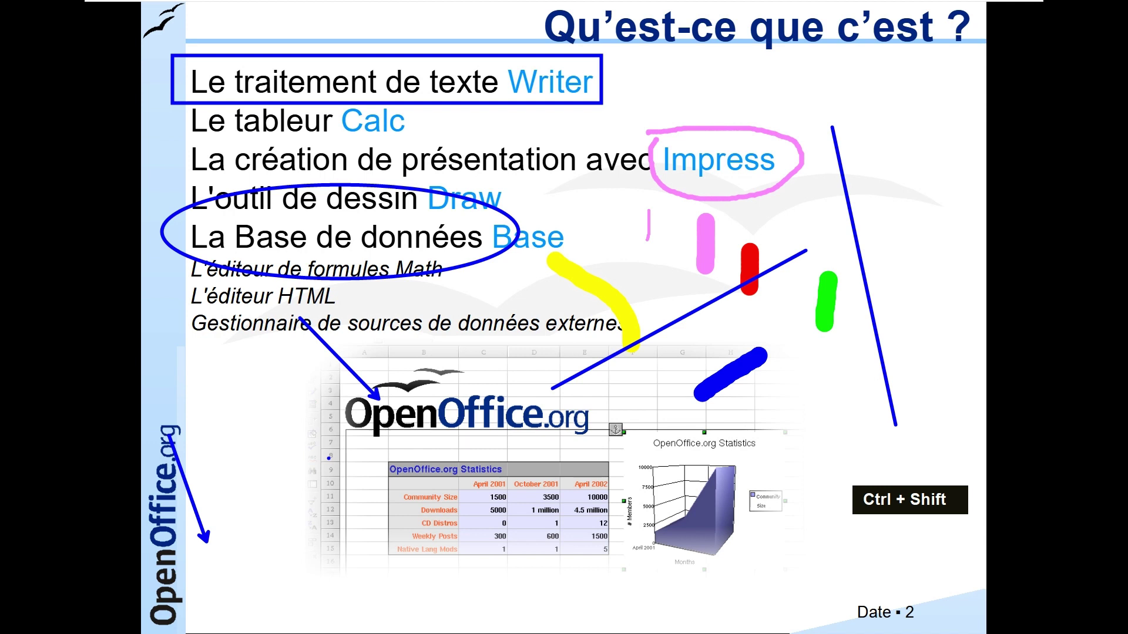
pyautogui.press('ctrl+2')
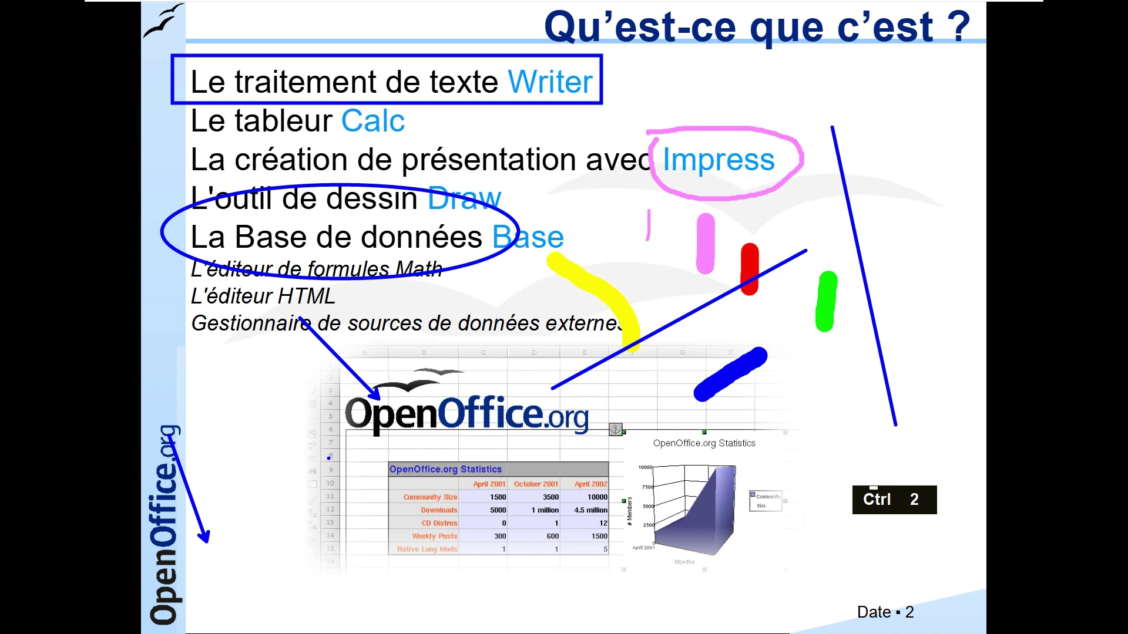
pyautogui.press('ctrl+z')
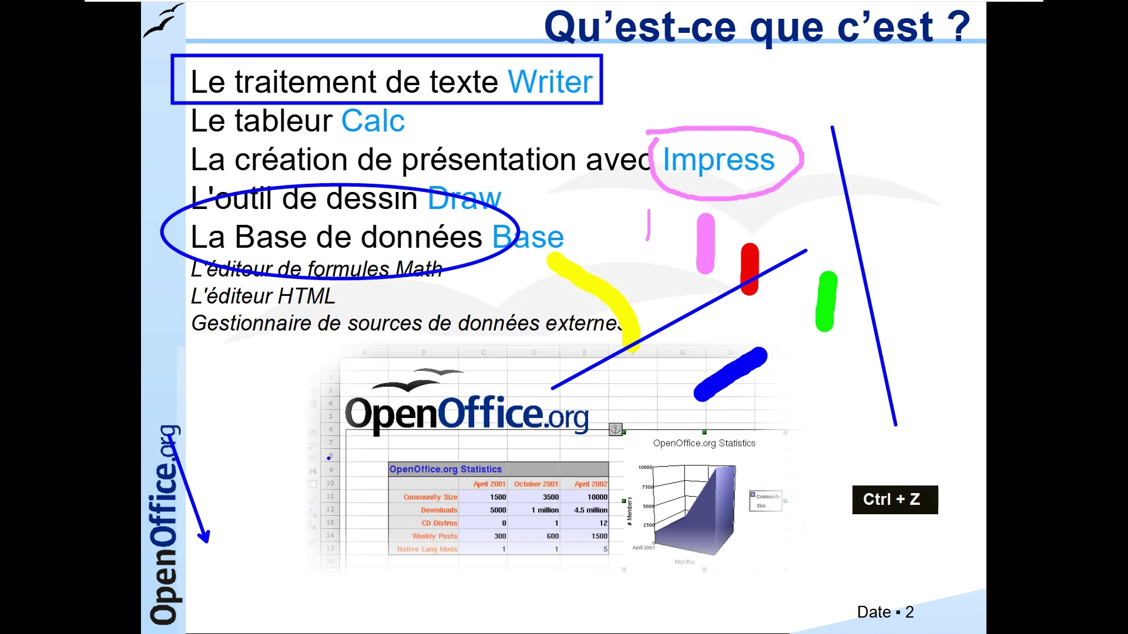
# Step: Switch from the annotated slide to a blank white whiteboard
pyautogui.press('ctrl+2')
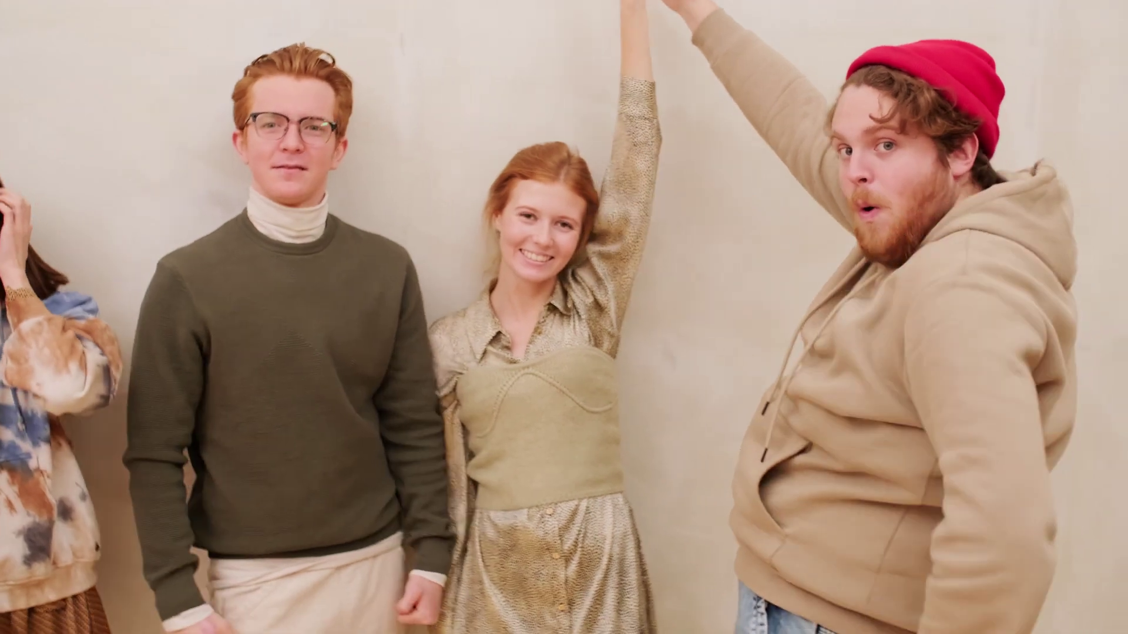
# Step: Handwrite the sum '1 + 1 ≠ 3' in blue pen on the whiteboard
pyautogui.write('e| + 2')
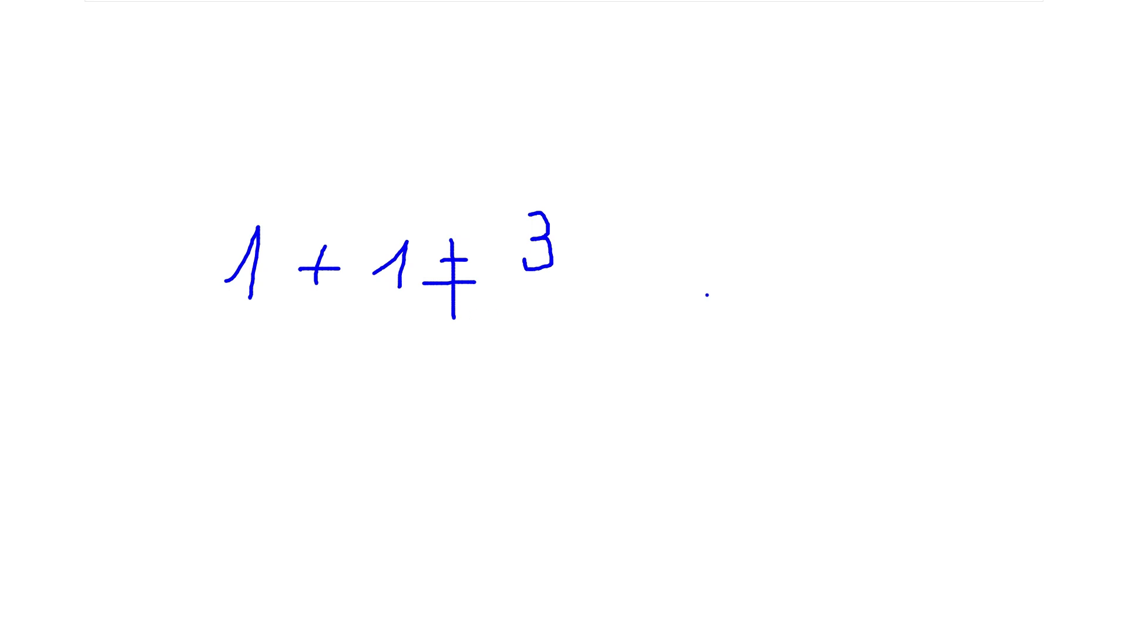
# Step: Clear the sketch, start a screen recording (Ctrl+5) and begin a new desktop folder
pyautogui.press('Escape')
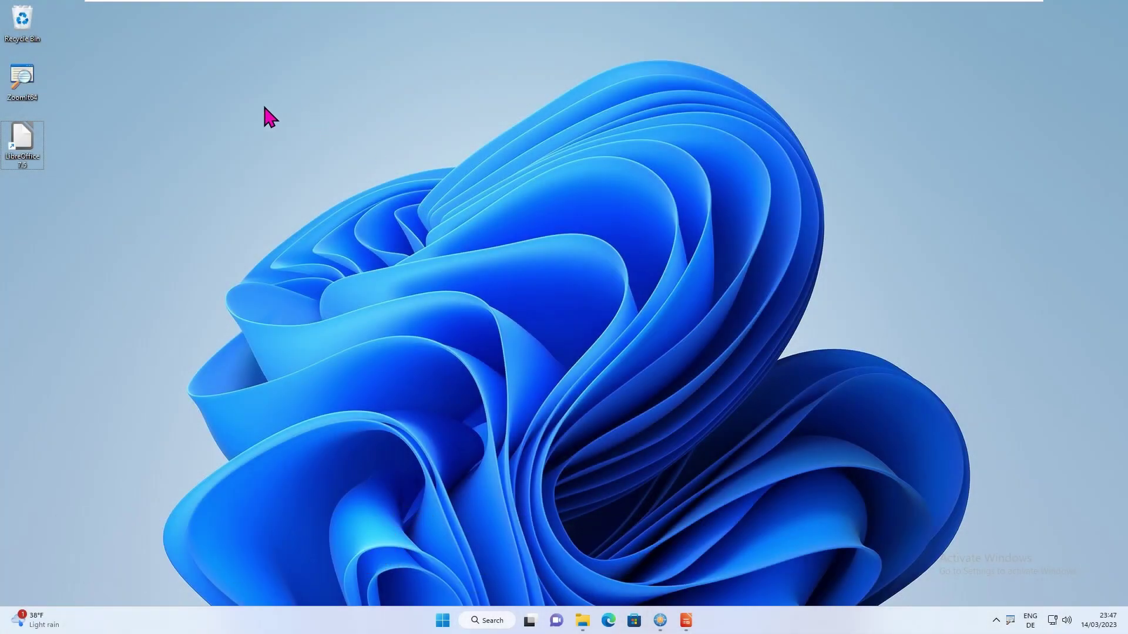
pyautogui.press('ctrl+5')
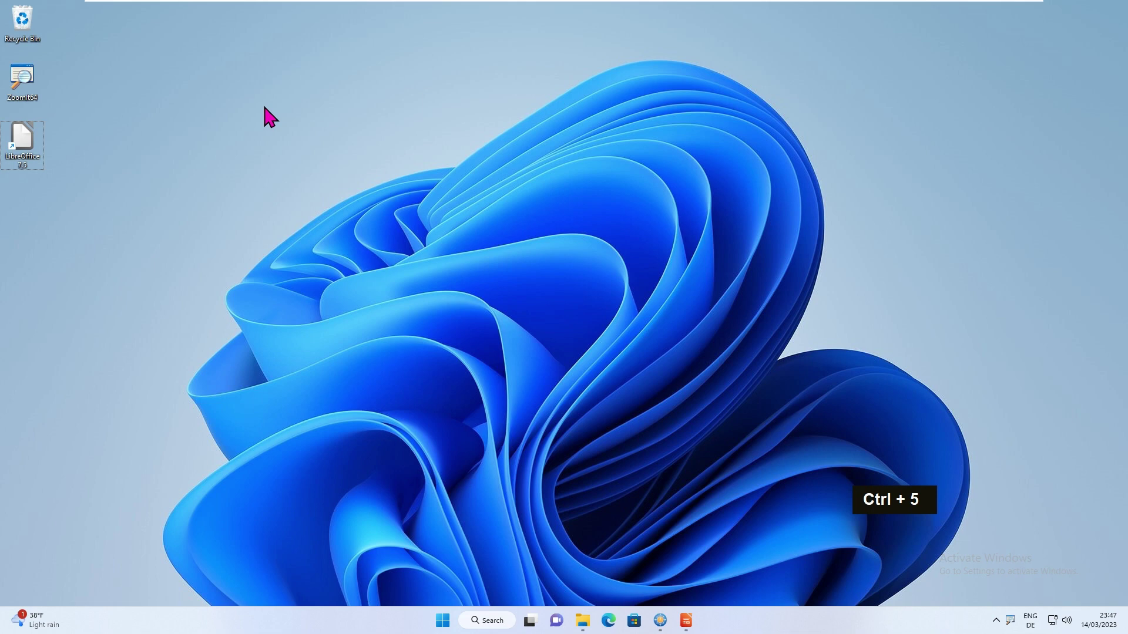
pyautogui.rightClick(275, 121)
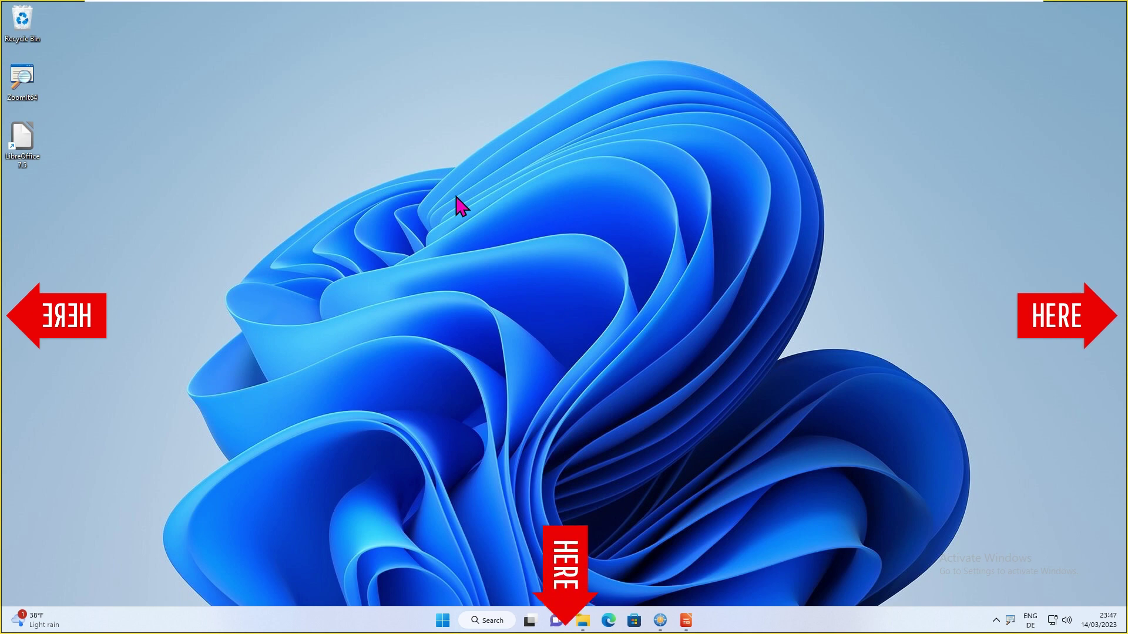
# Step: Name the new folder 'Hello Youtube' and stop the recording
pyautogui.write('hello youtube')
pyautogui.press('Return')
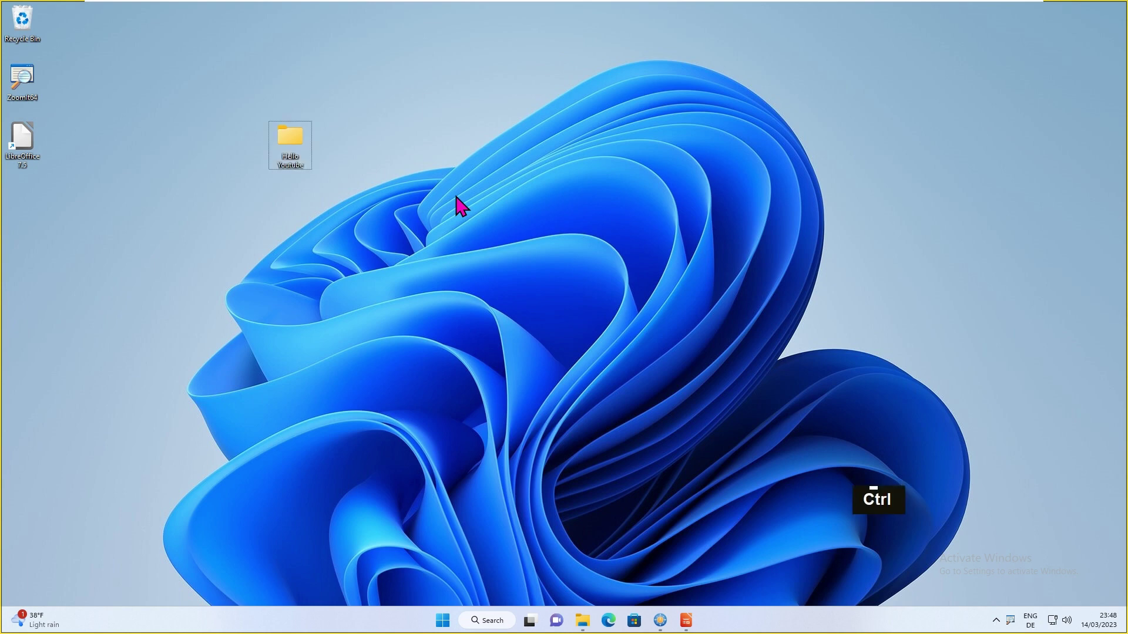
pyautogui.press('ctrl+5')
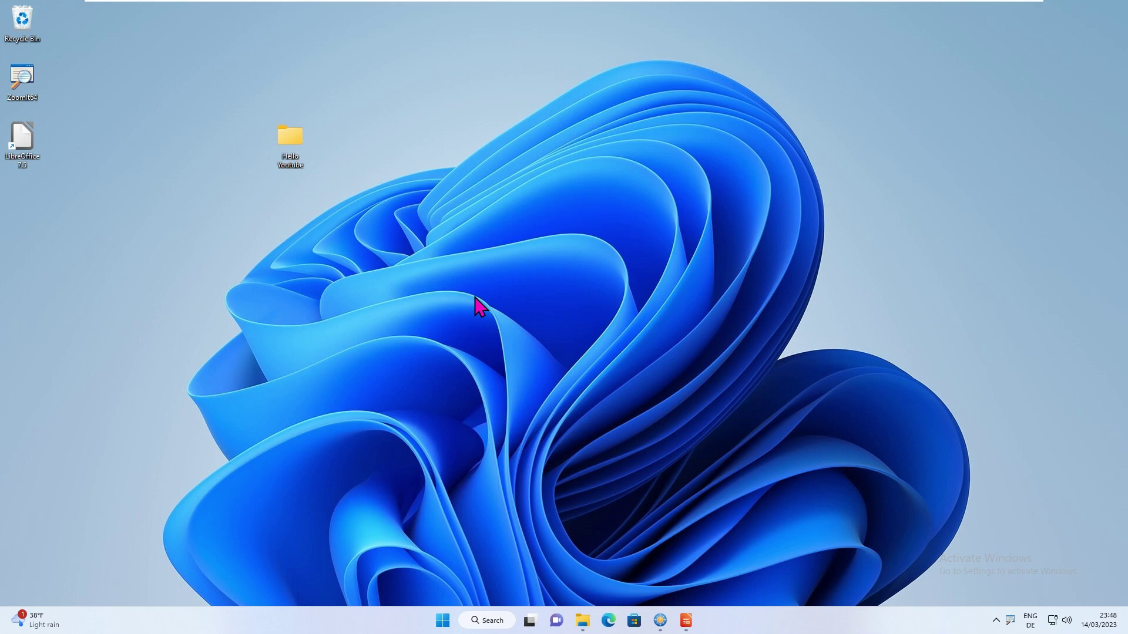
# Step: Locate the saved Recording (1) in the Videos folder and play it in Windows Media Player
pyautogui.press('super+e')
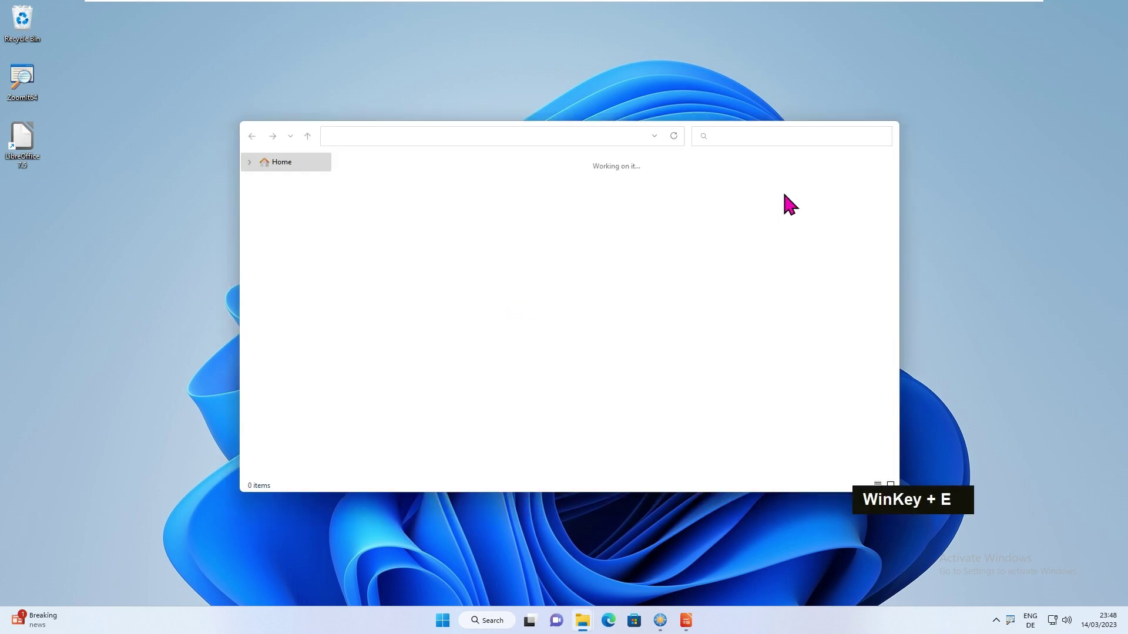
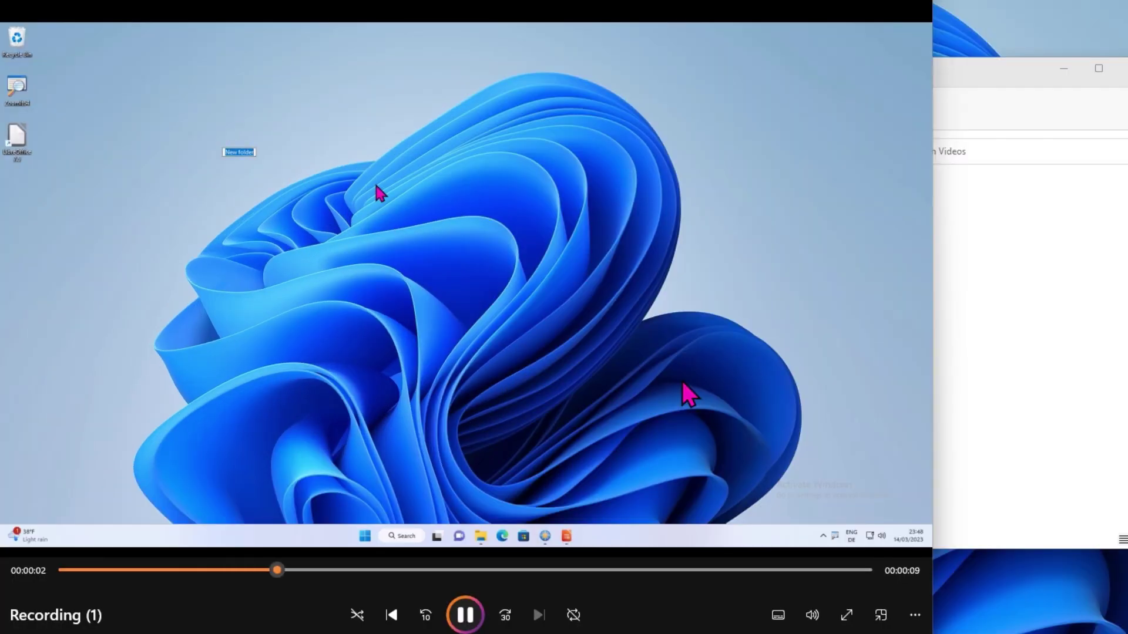
pyautogui.write('hello youtube')
pyautogui.press('Return')
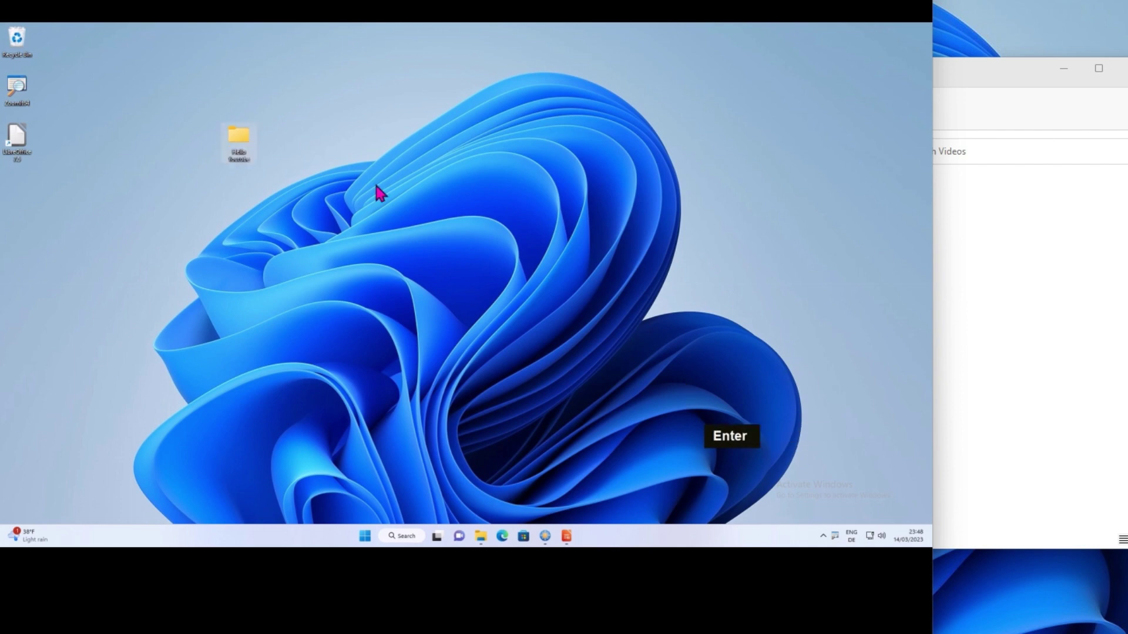
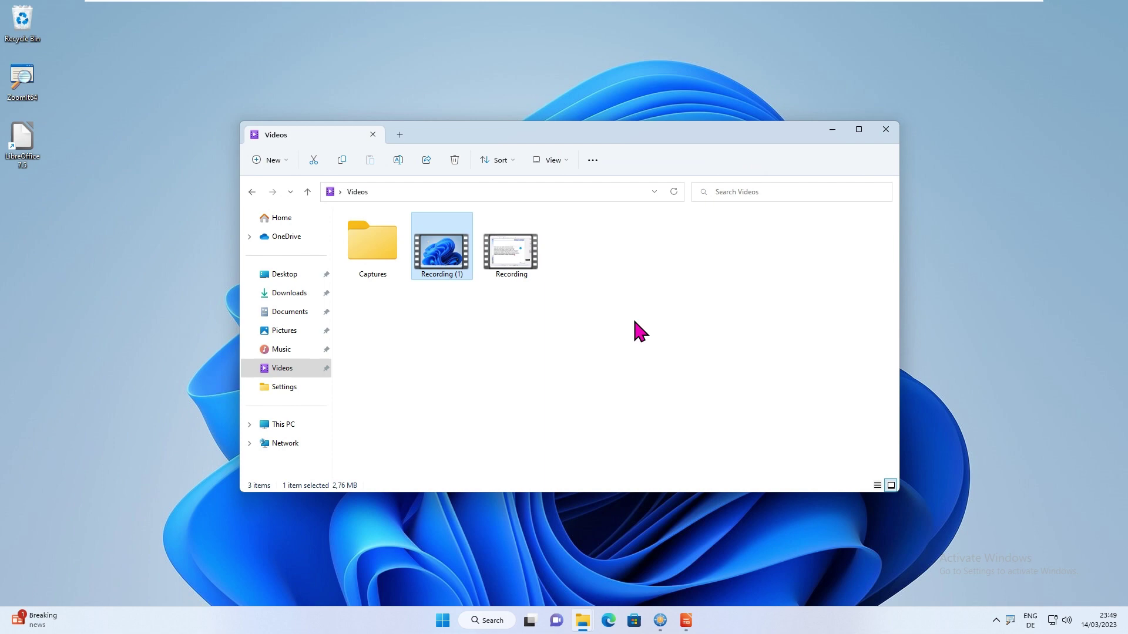
# Step: Show the Videos folder with Captures and the two saved recordings after closing the player
pyautogui.rightClick(465, 270)
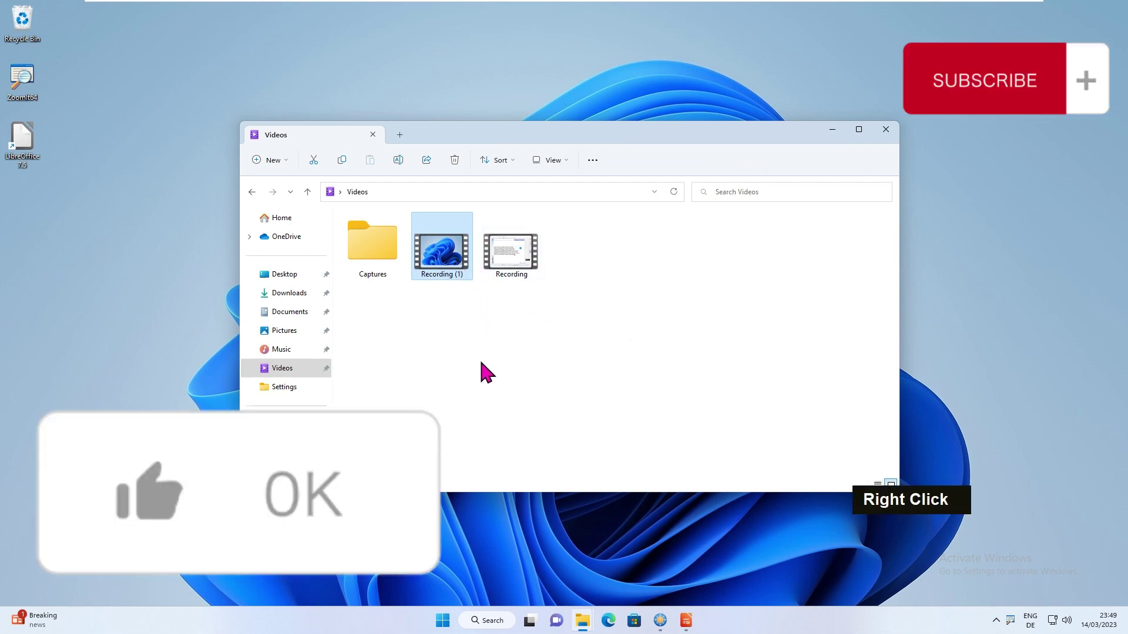